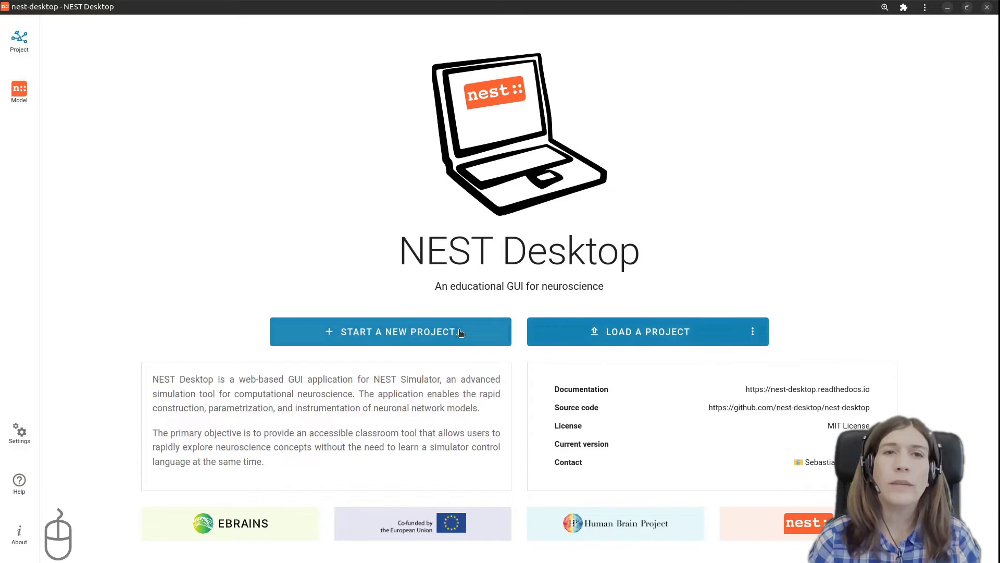
Step: Start a new empty project (Project 6) from the welcome page
click(458, 329)
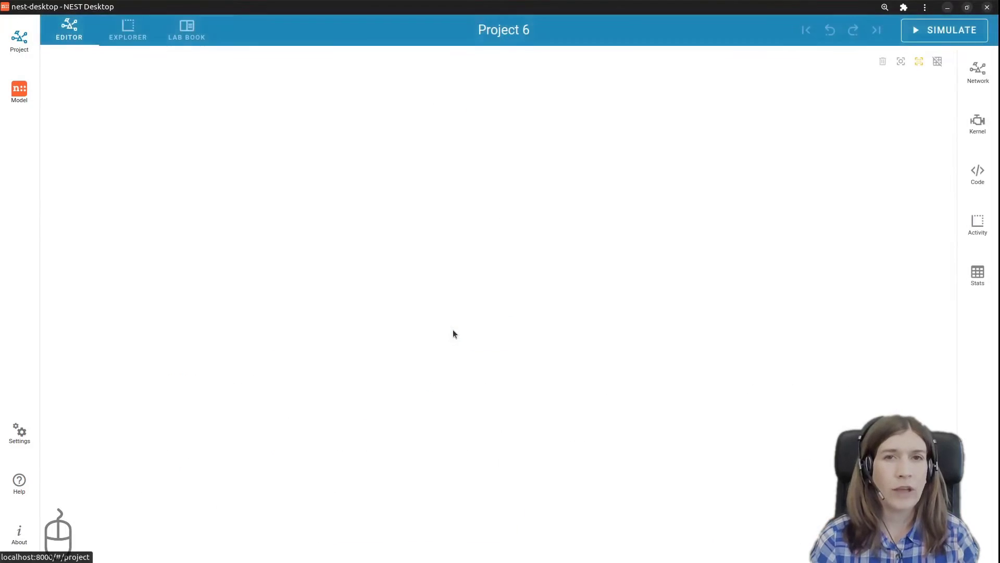
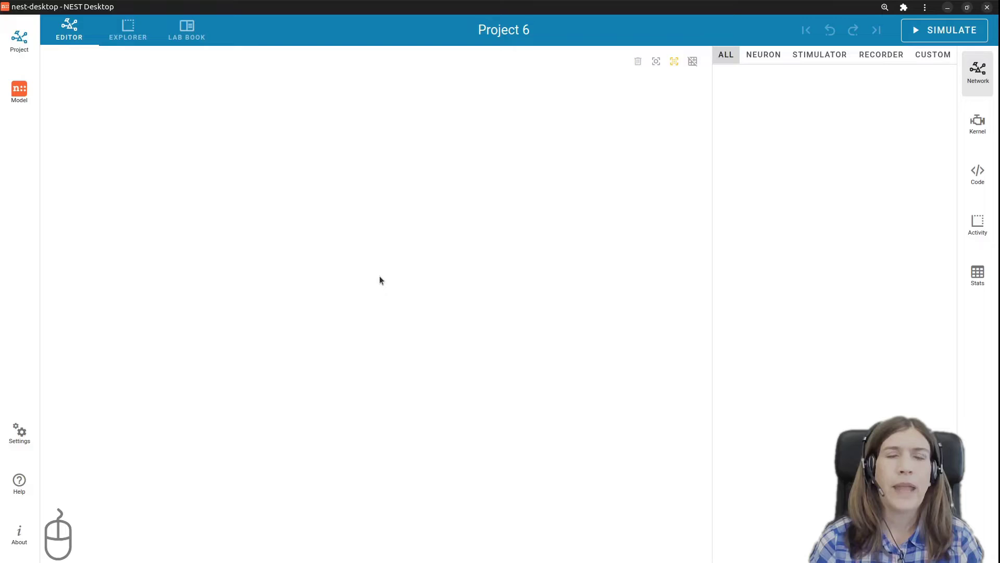
Step: Add neuron population n1 (IAF psc alpha) with spike threshold exposed and population size 10
right_click(383, 277)
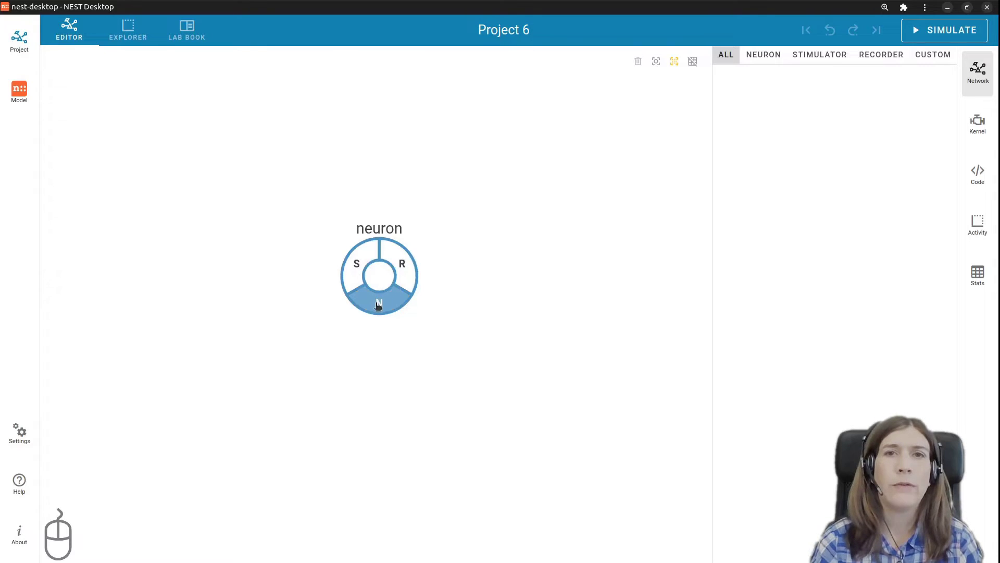
click(381, 303)
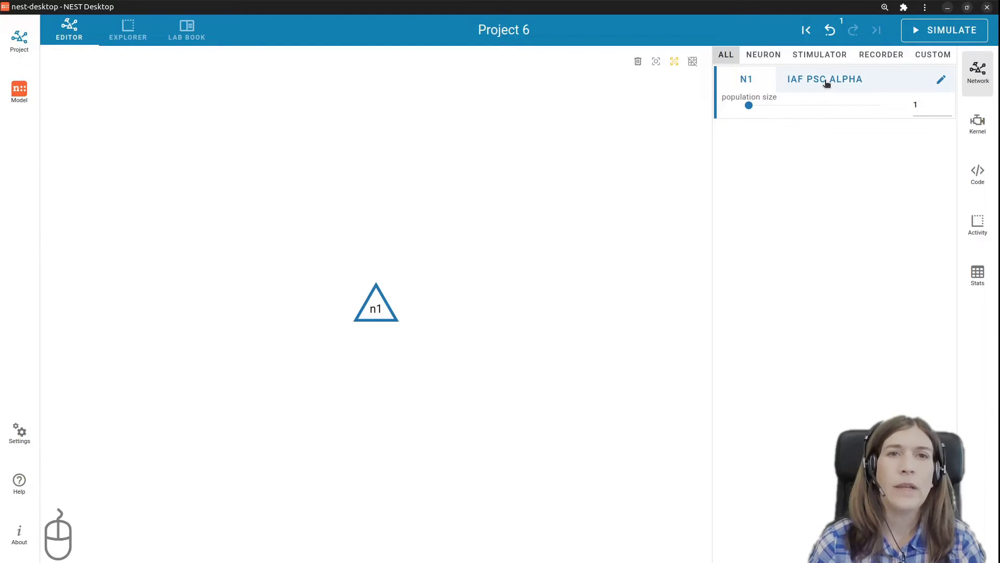
click(829, 80)
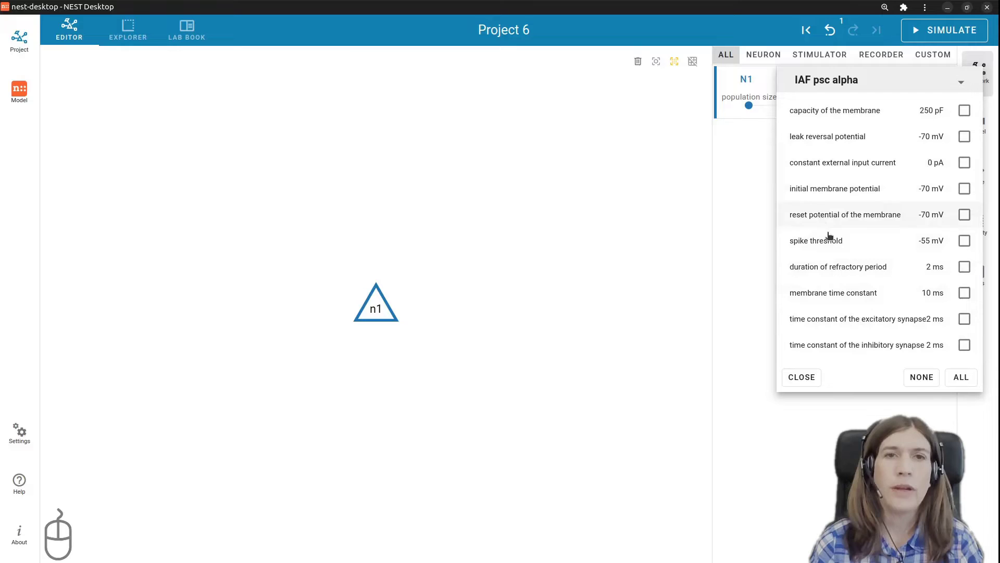
click(835, 238)
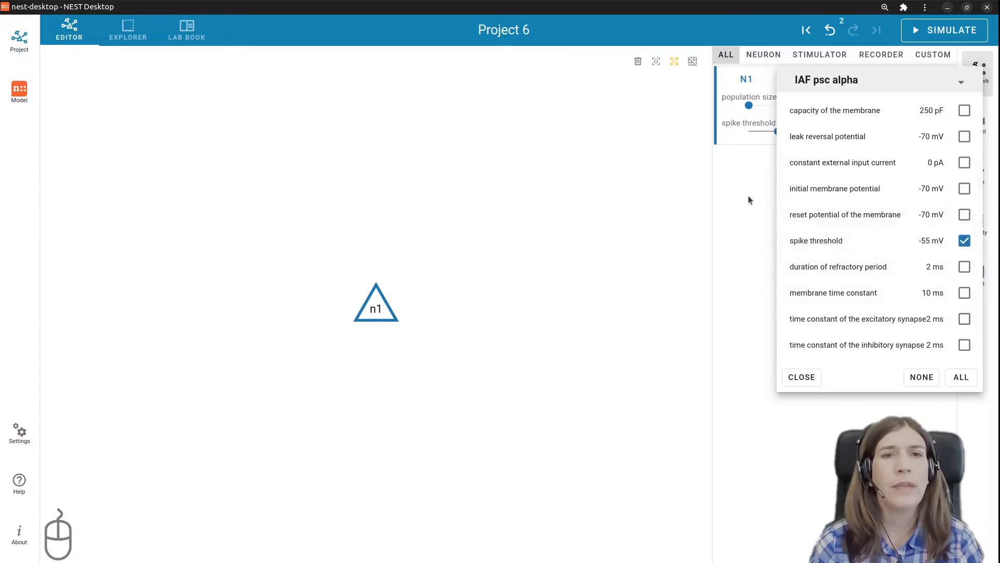
click(751, 197)
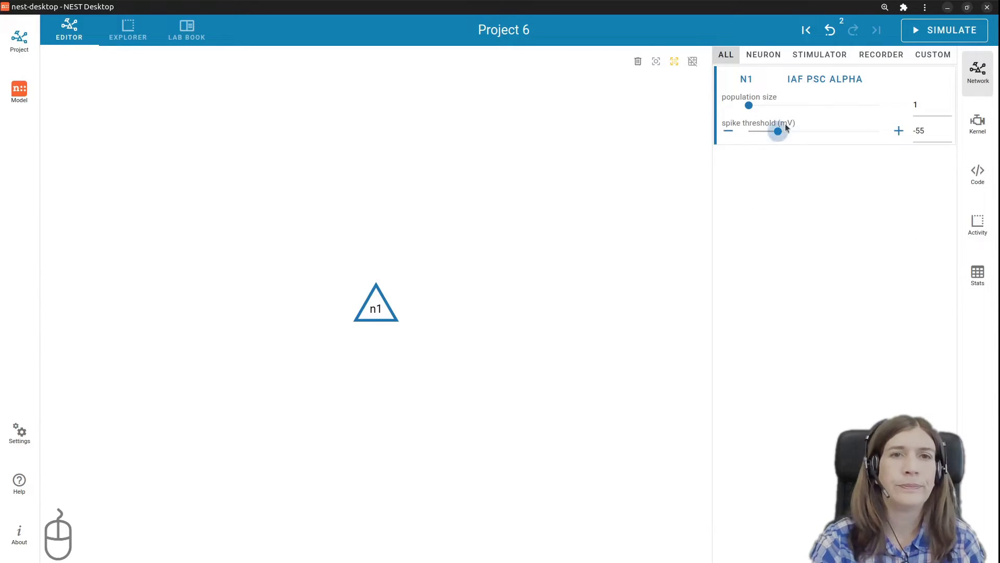
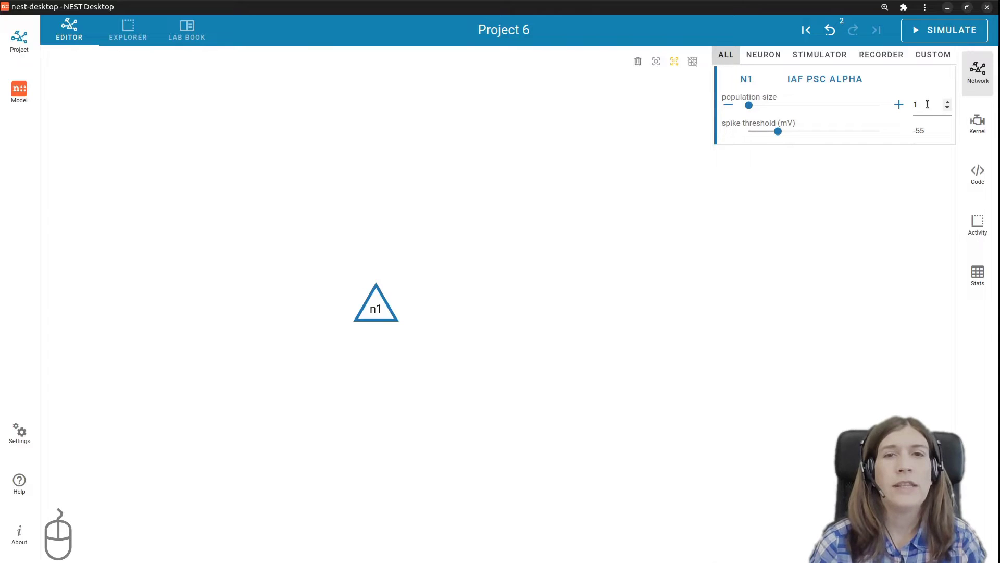
click(853, 200)
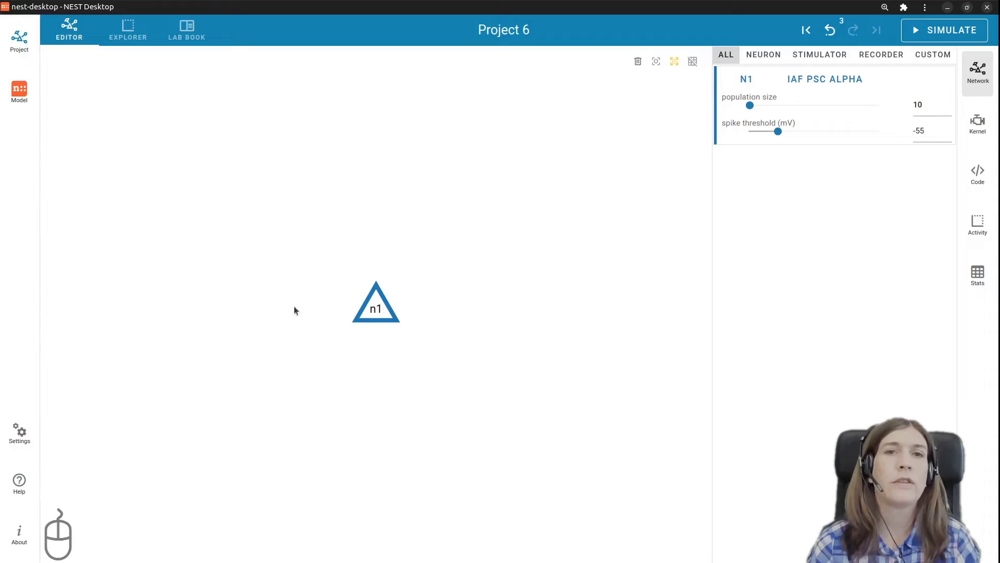
Step: Add stimulator ng1 as a Gaussian noise generator with its mean current exposed for editing
right_click(256, 237)
click(242, 221)
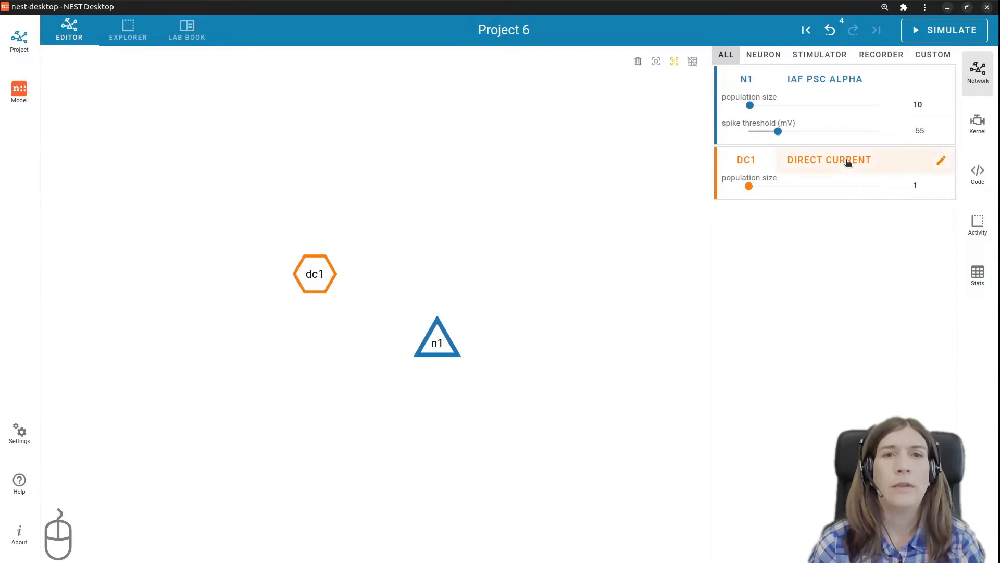
click(850, 160)
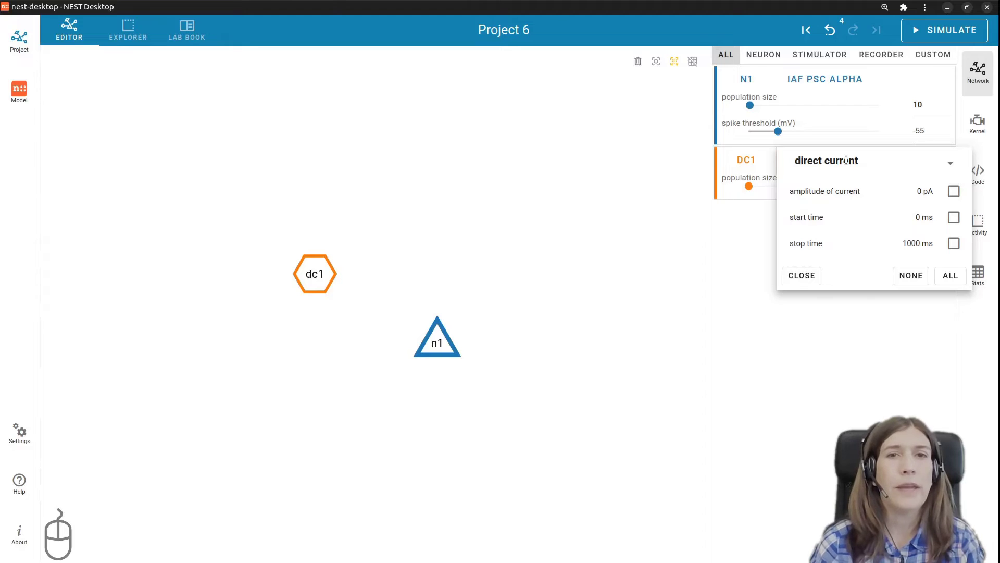
click(846, 154)
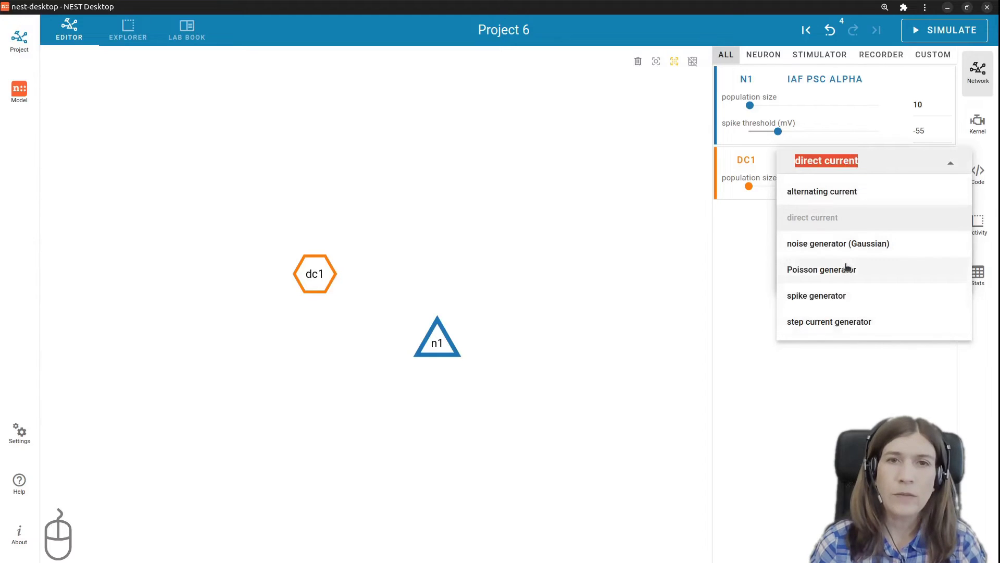
click(841, 242)
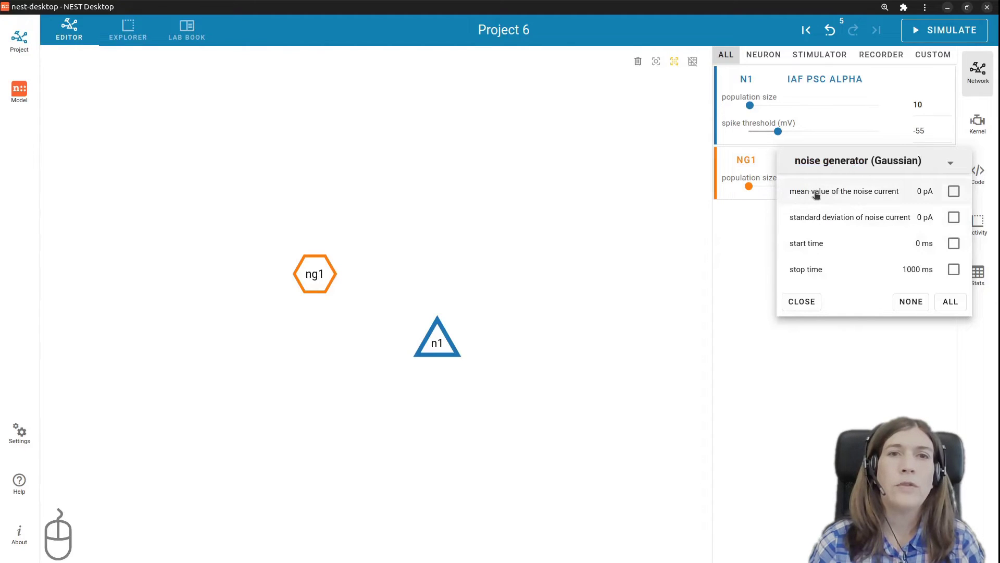
click(819, 192)
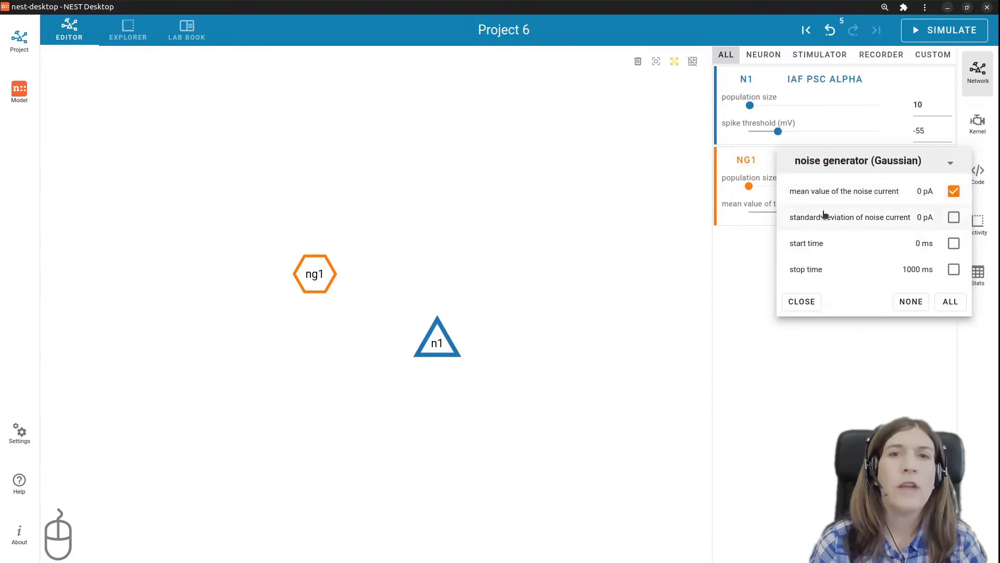
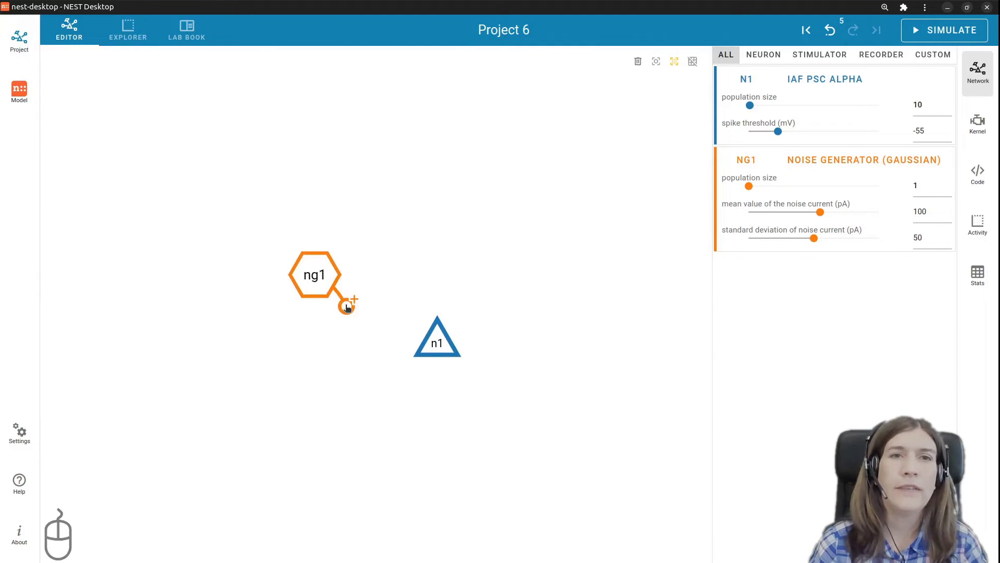
Step: Connect noise generator ng1 to population n1 with an all-to-all rule
click(350, 304)
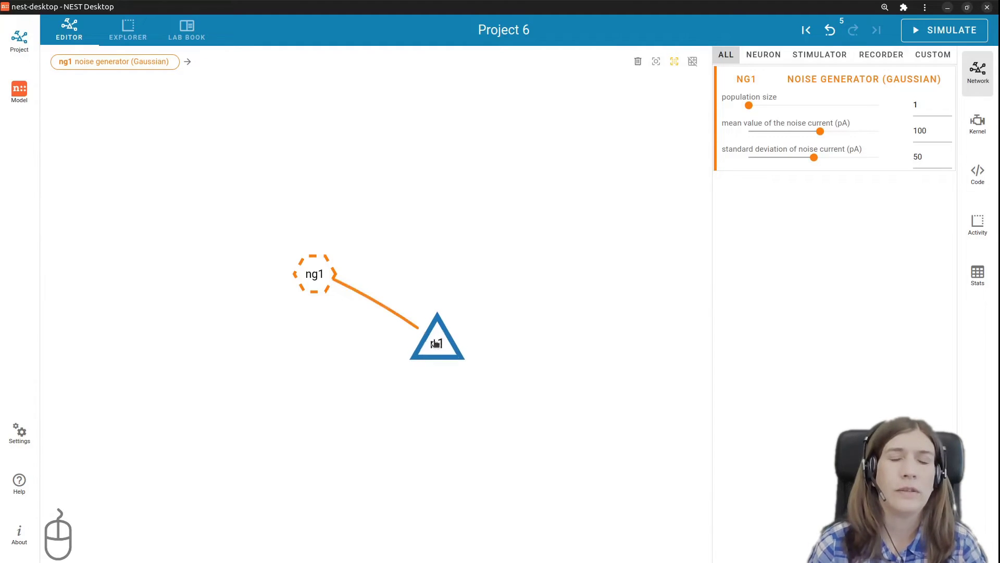
click(438, 341)
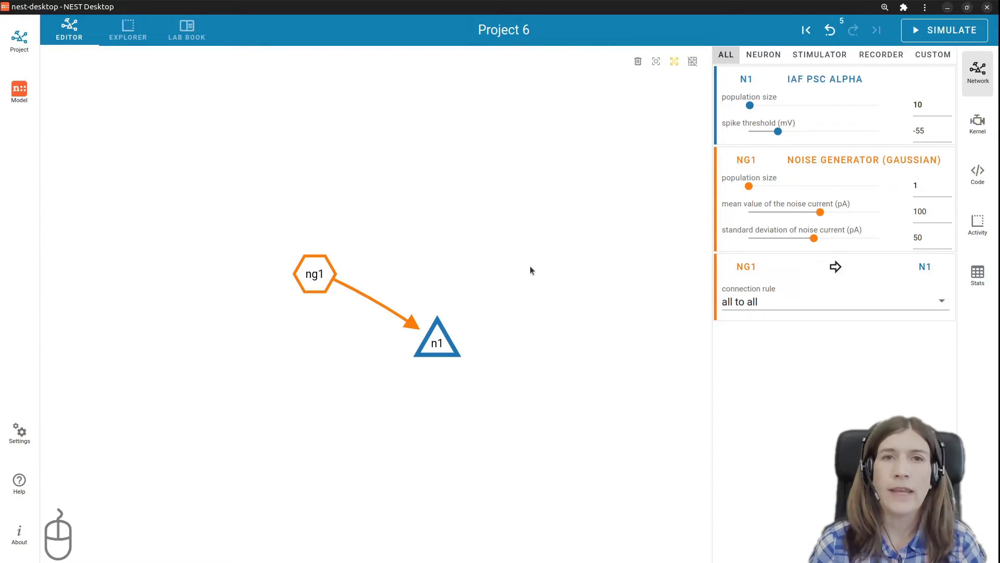
Step: Add voltmeter recorder vm1 and connect it to population n1
right_click(534, 267)
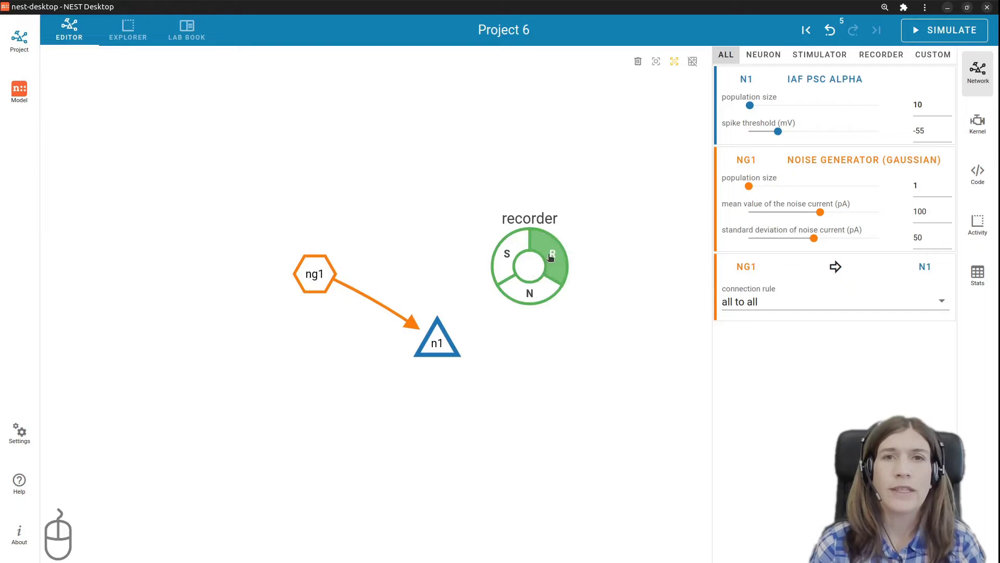
click(553, 255)
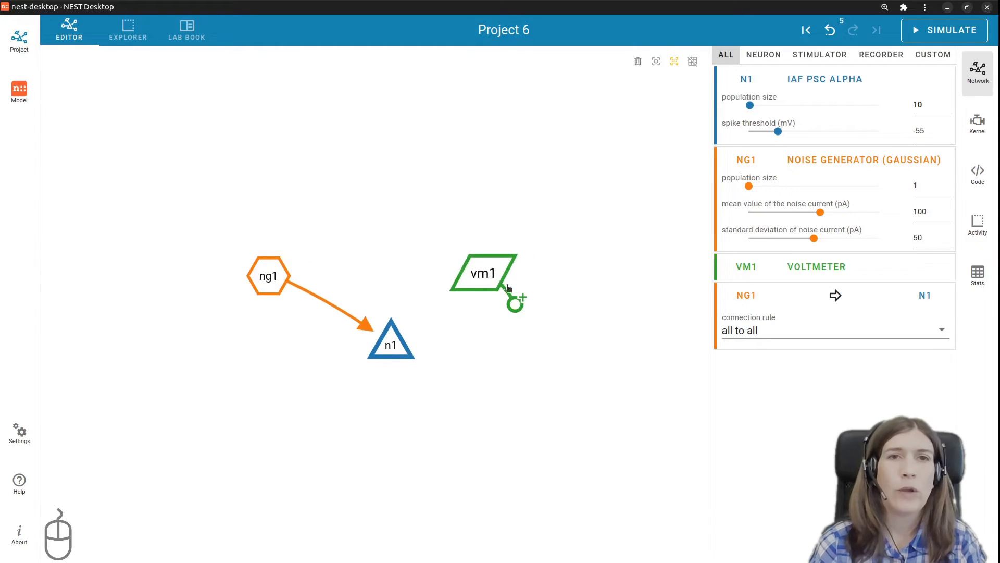
click(519, 304)
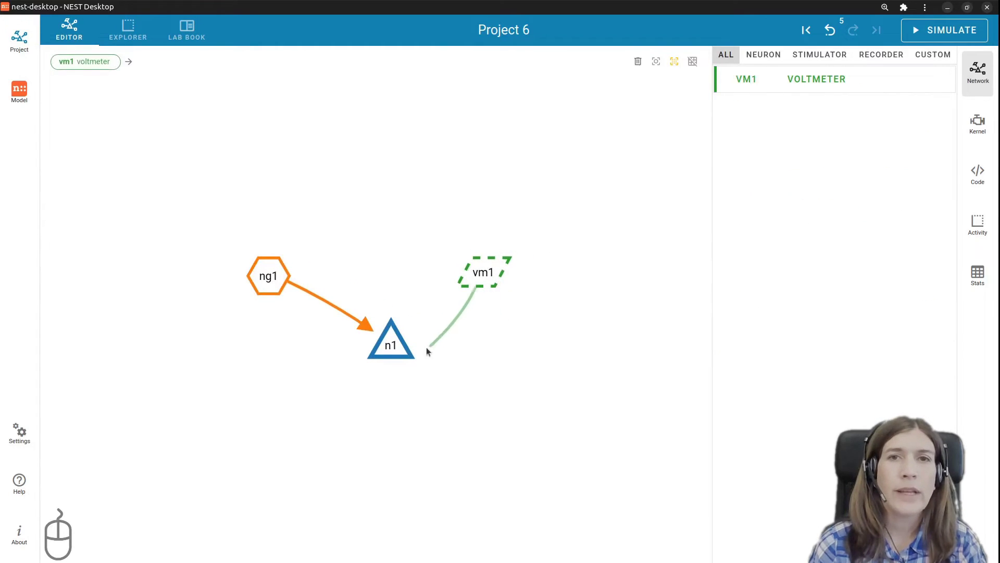
click(403, 348)
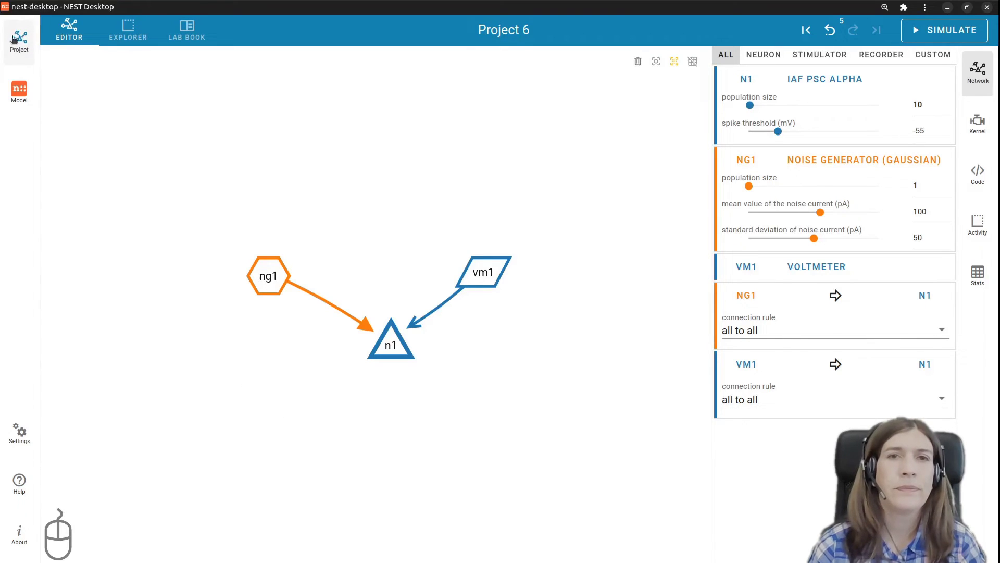
Step: Save Project 6 from the project list and return to the full editor view
click(26, 42)
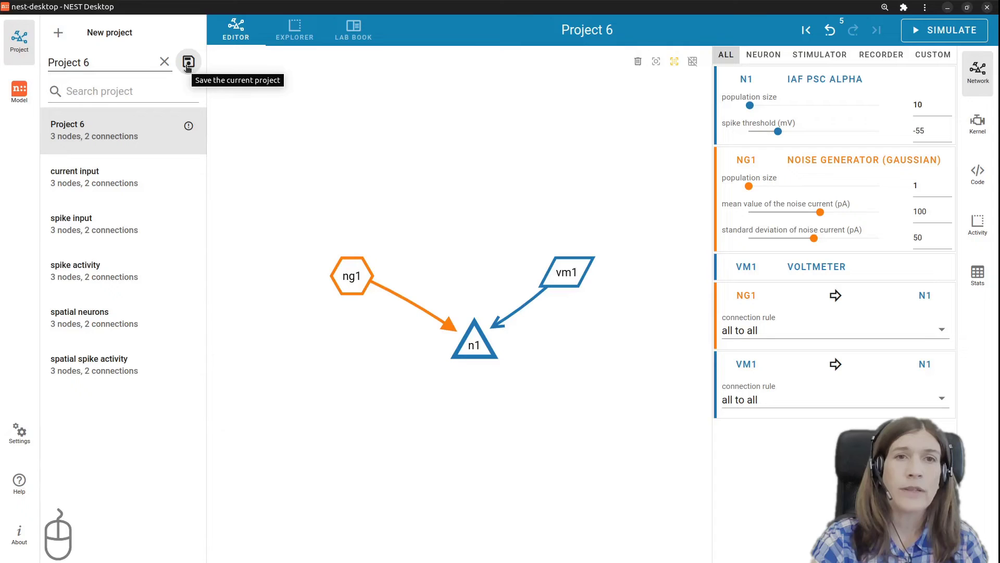
click(190, 66)
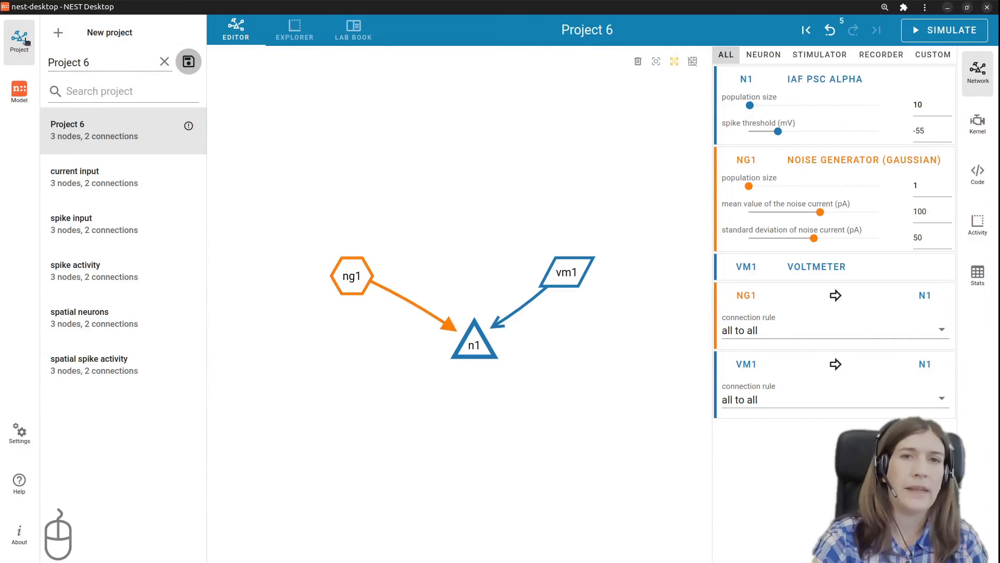
click(27, 40)
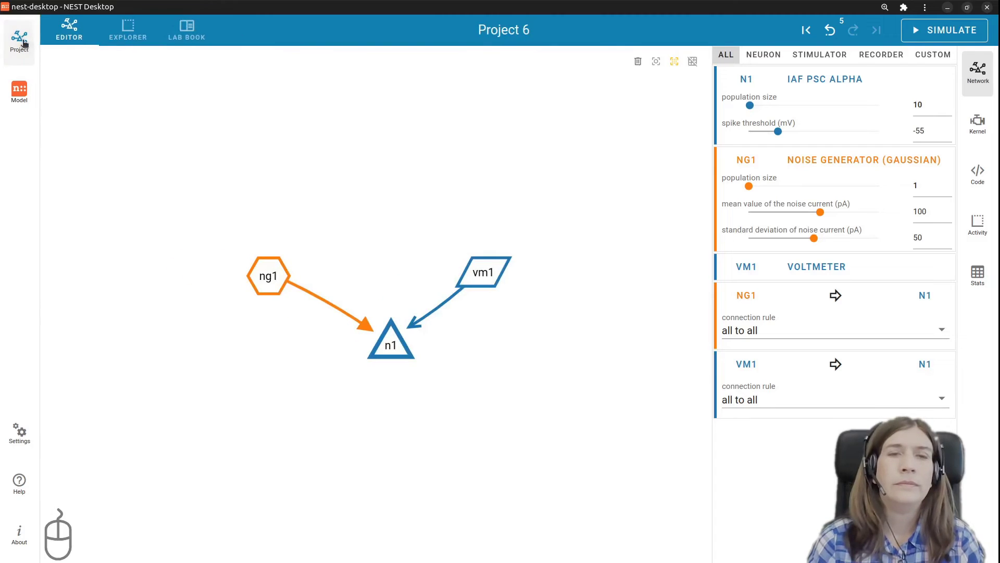
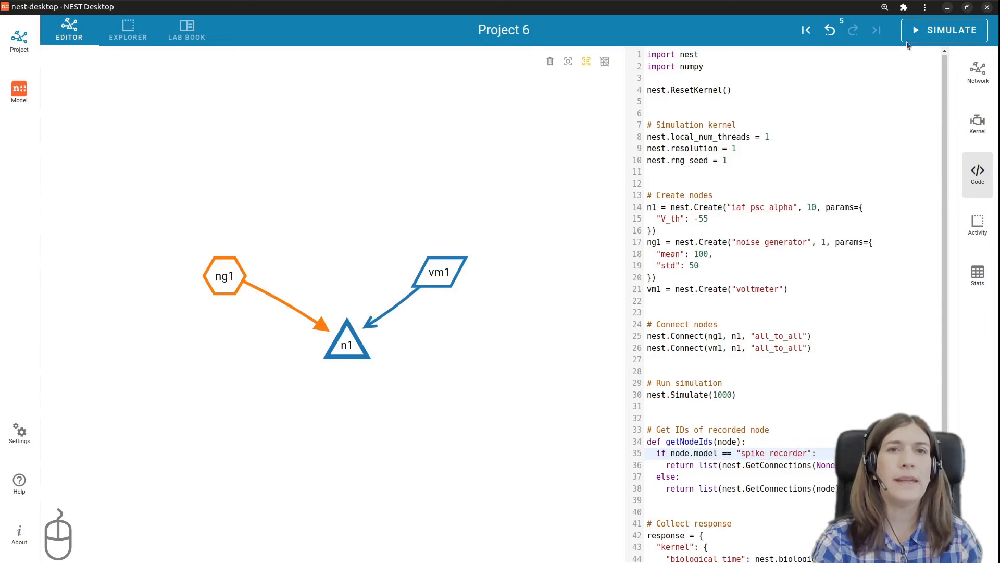
Step: Run the Project 6 simulation, switching to the results explorer
click(920, 31)
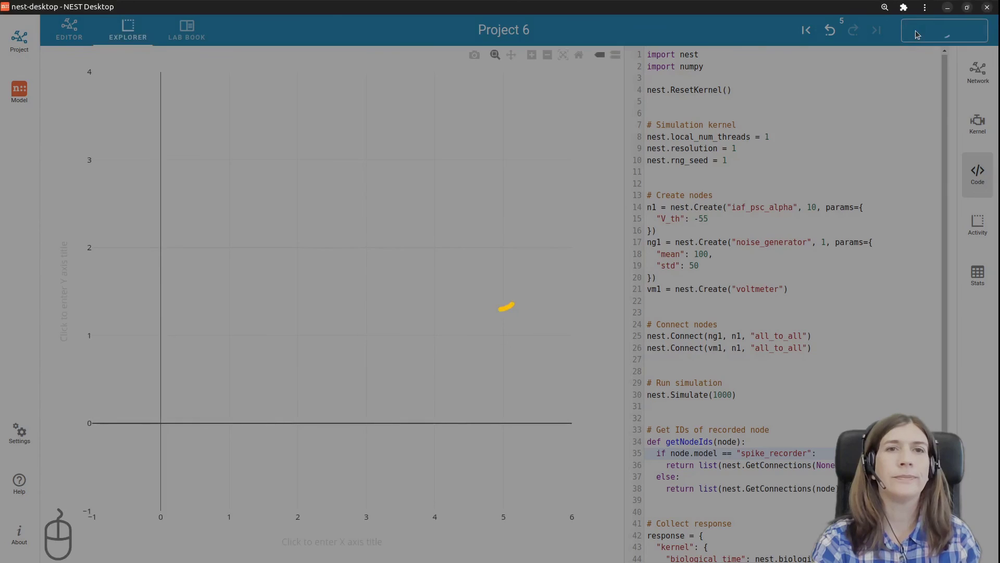
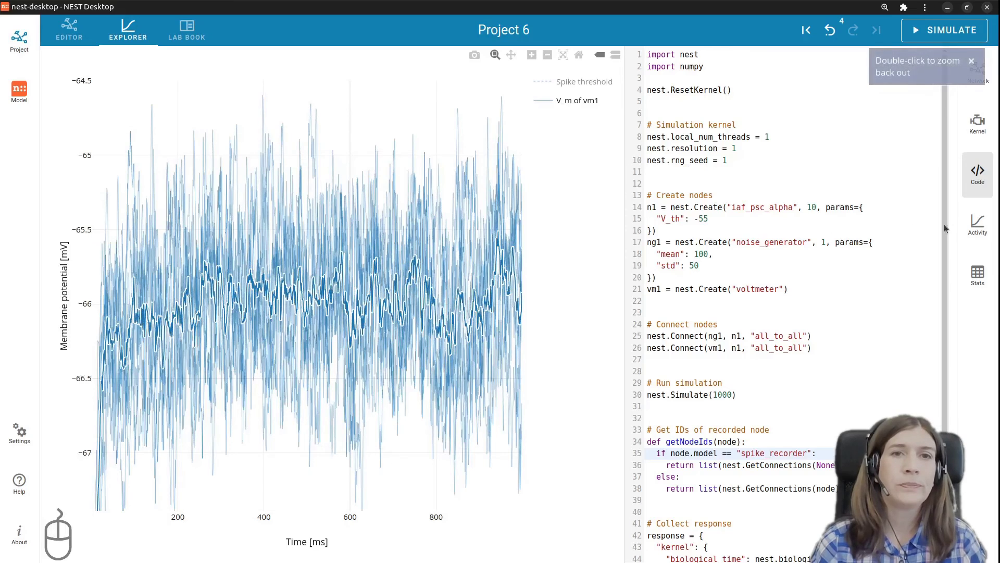
Step: Add an analog-signals histogram panel below vm1's traces and set it to 100 bins
click(979, 227)
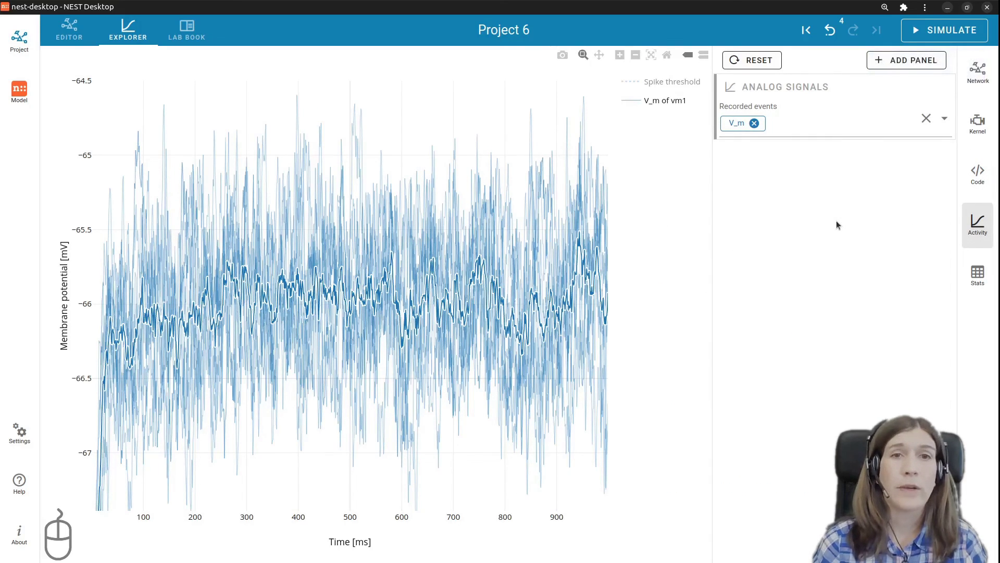
click(911, 60)
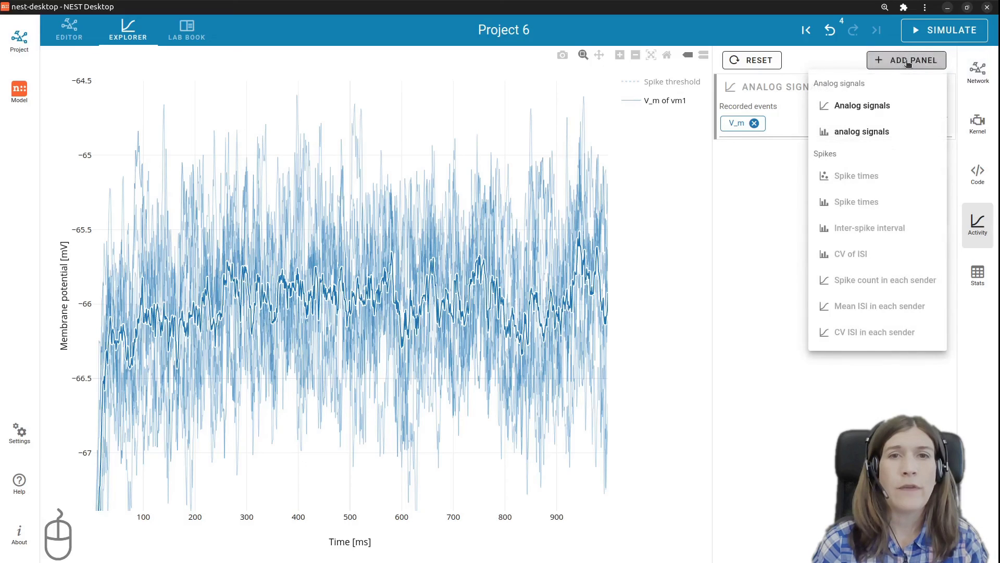
click(862, 138)
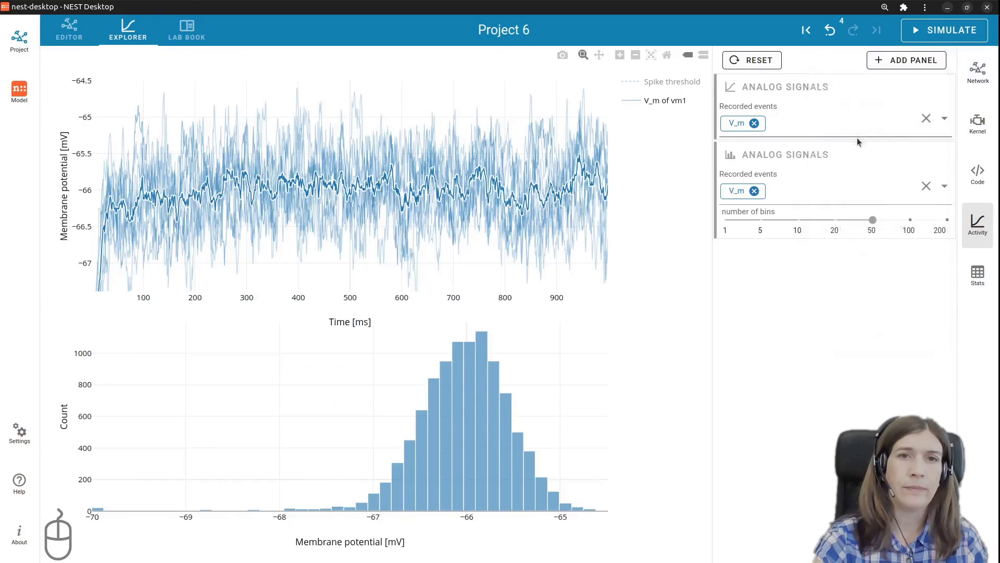
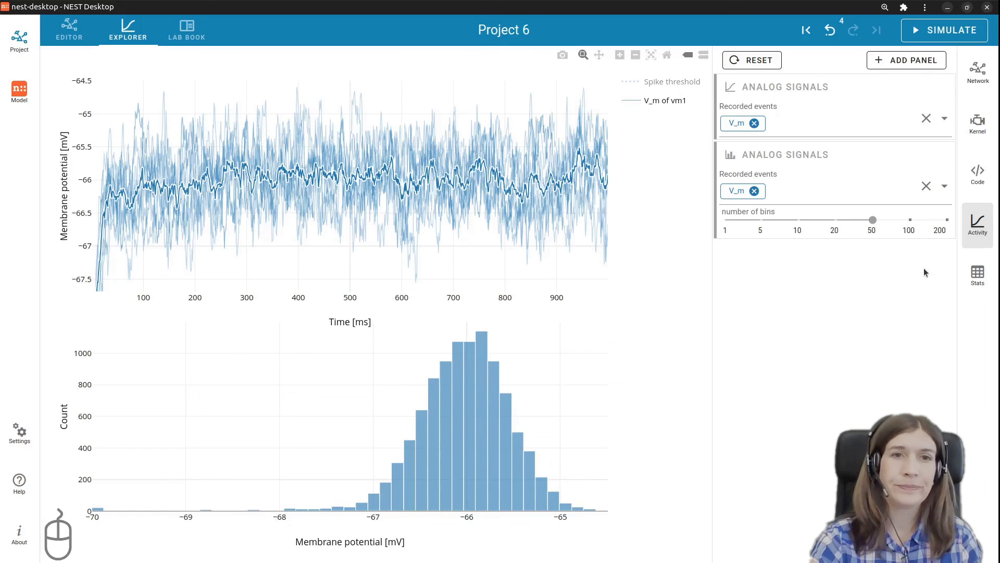
click(916, 220)
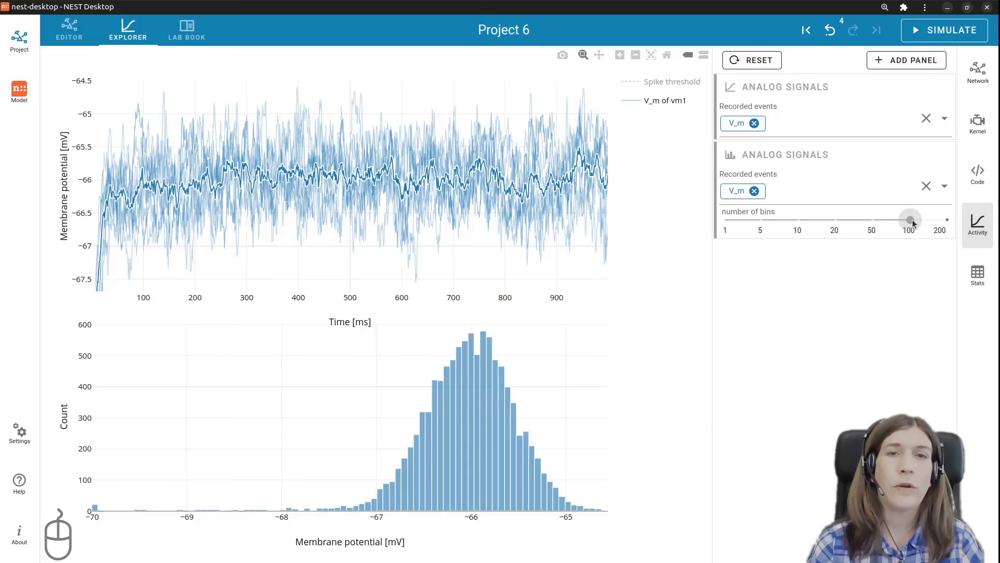